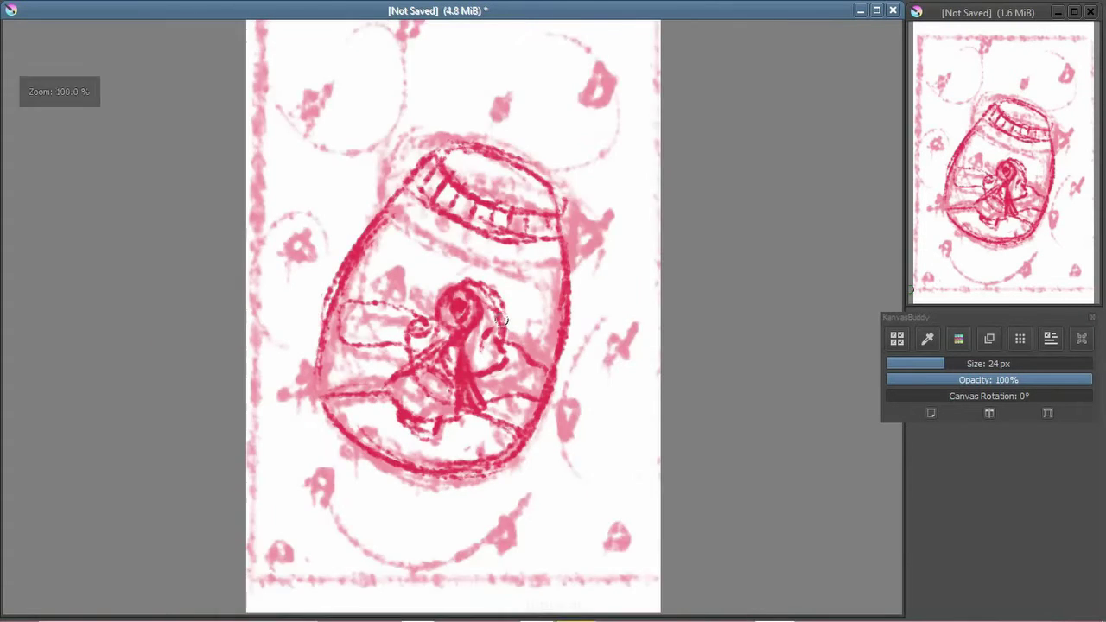
Step: Zoom out to view the whole jar sketch with its new border flower doodles and reveal the layer stack
key("ctrl+-")
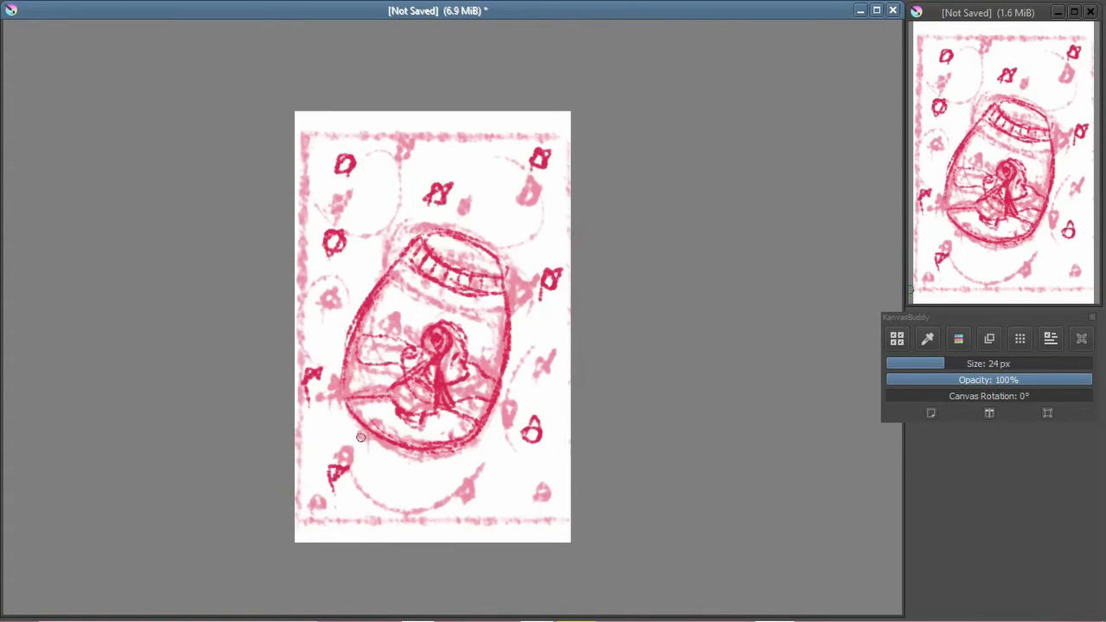
key("ctrl+-")
key("ctrl+=")
key("ctrl+-")
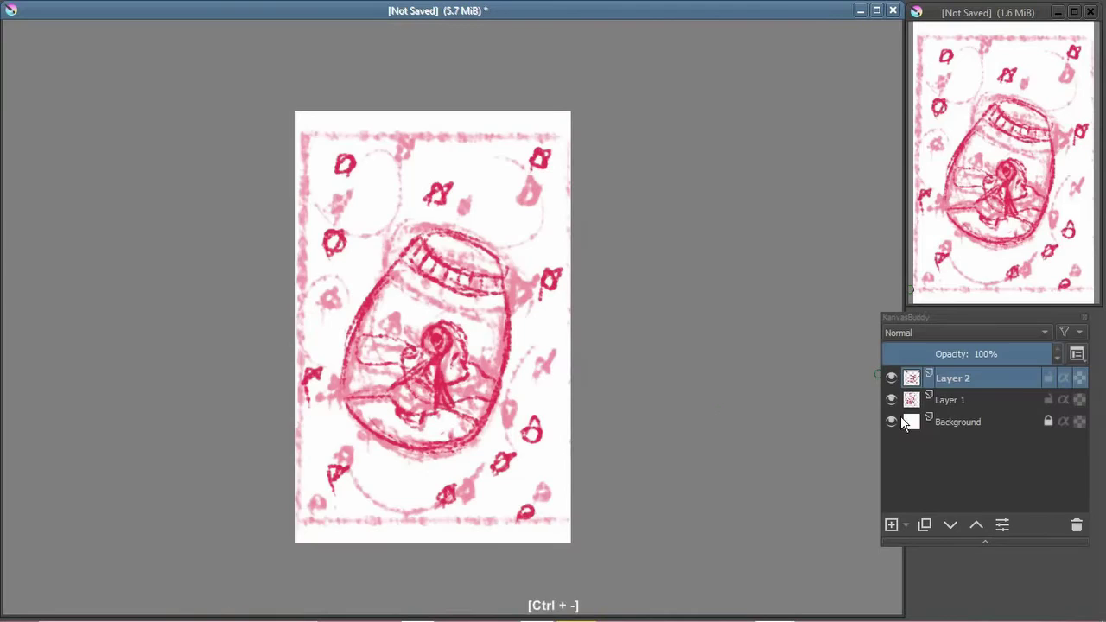
Step: Reshape the creature with the Transform tool, hide Layer 1, lower the sketch opacity and add empty Layer 3
key("ctrl+-")
key("ctrl+=")
key("ctrl+-")
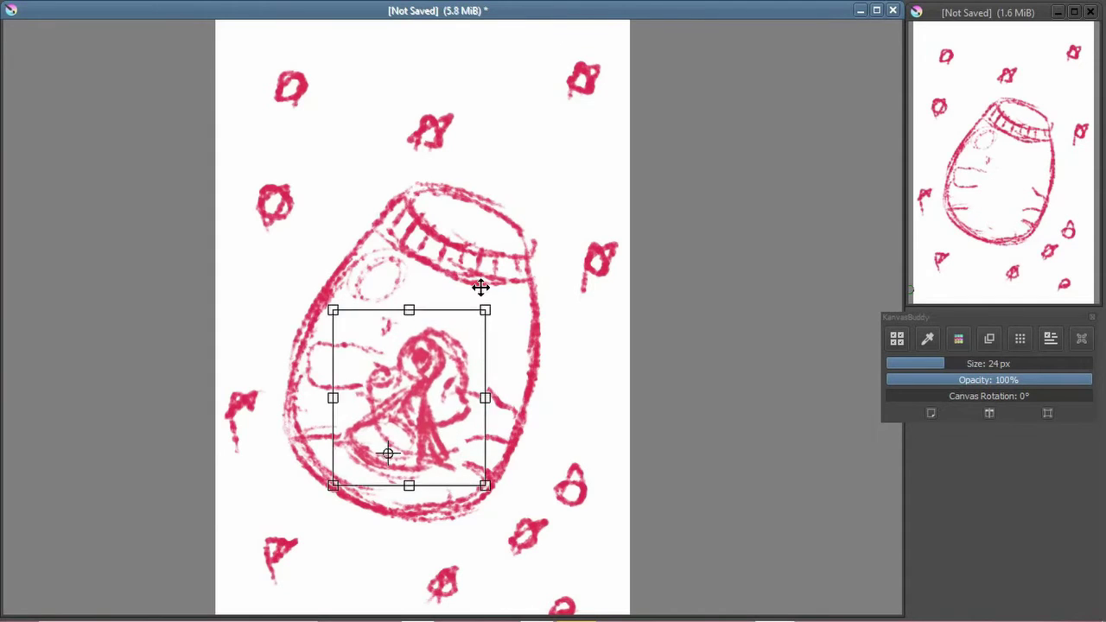
key("ctrl+-")
key("ctrl+=")
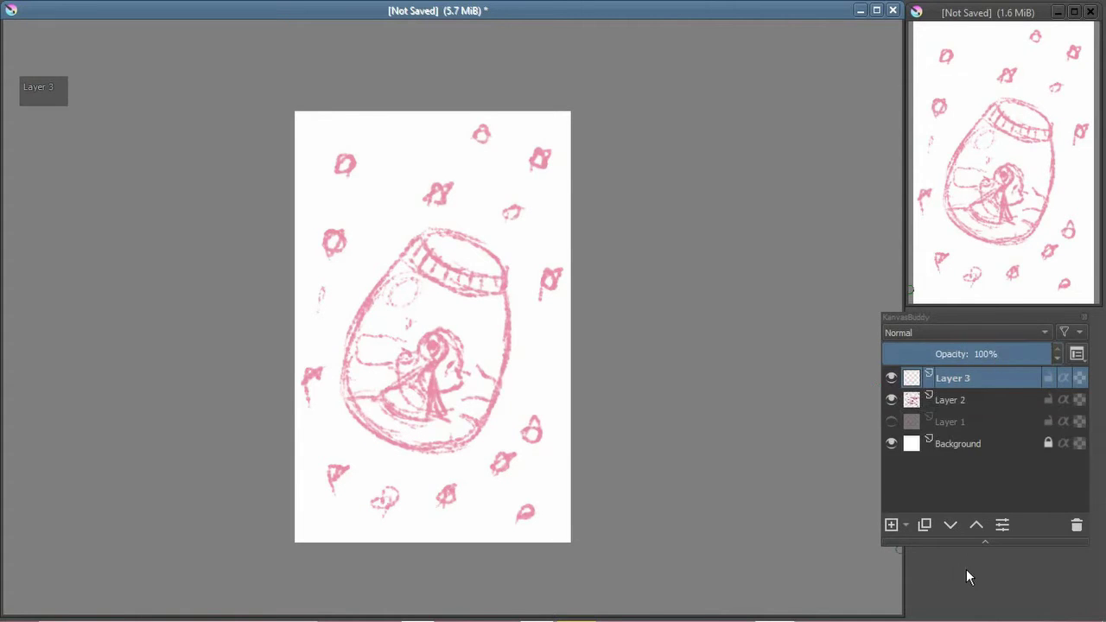
Step: Pick a thin brush from the pop-up palette and reduce its size for refining the jar sketch
right_click(595, 271)
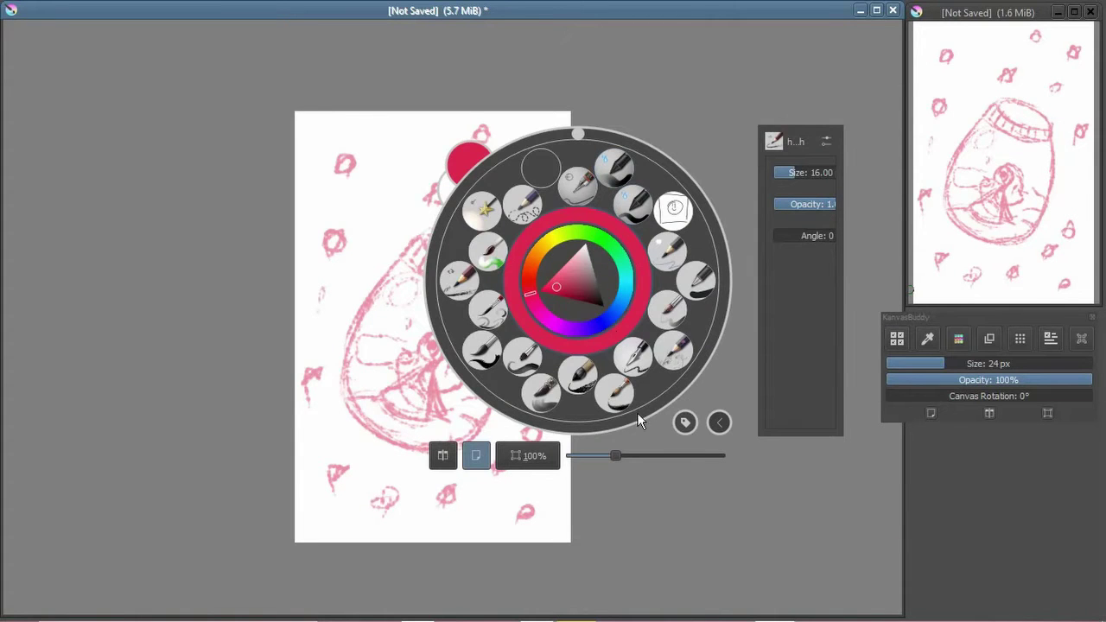
right_click(721, 324)
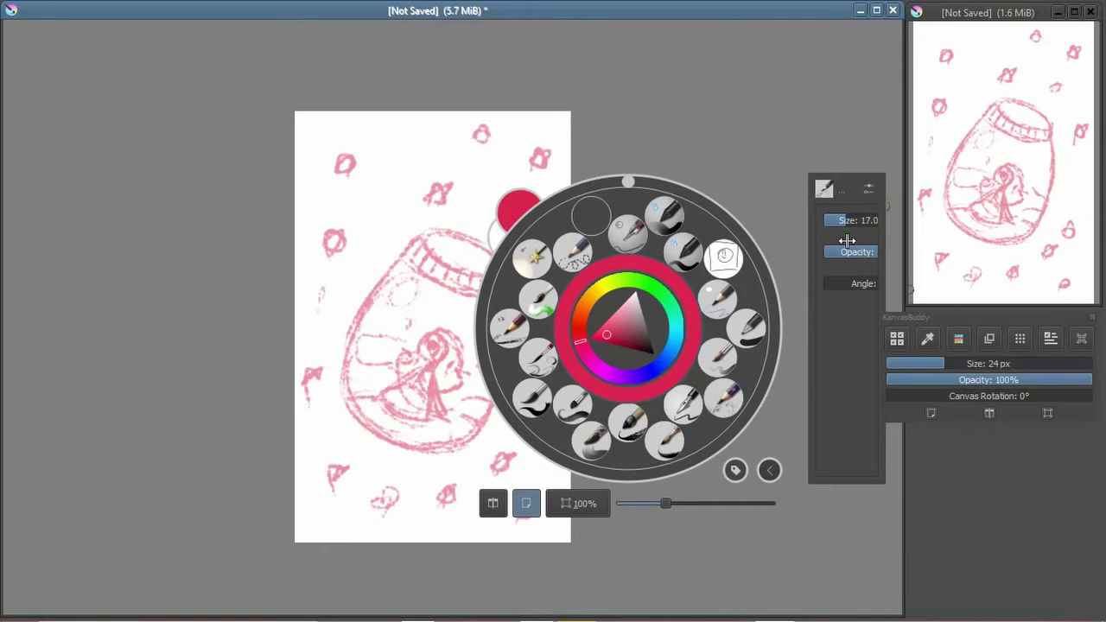
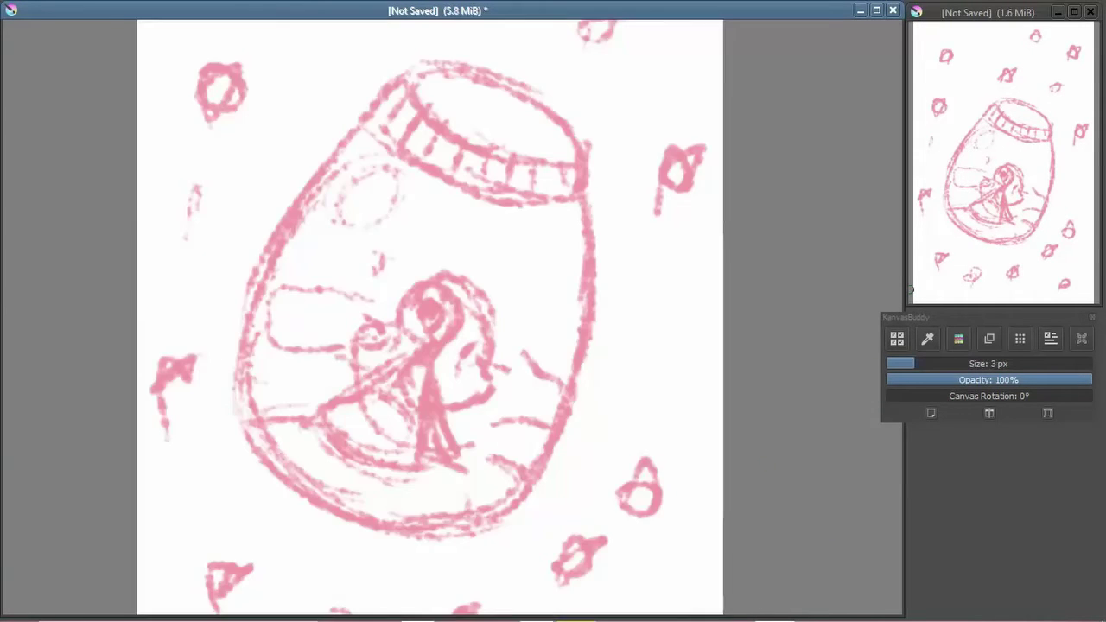
key("ctrl+z")
key("ctrl+z")
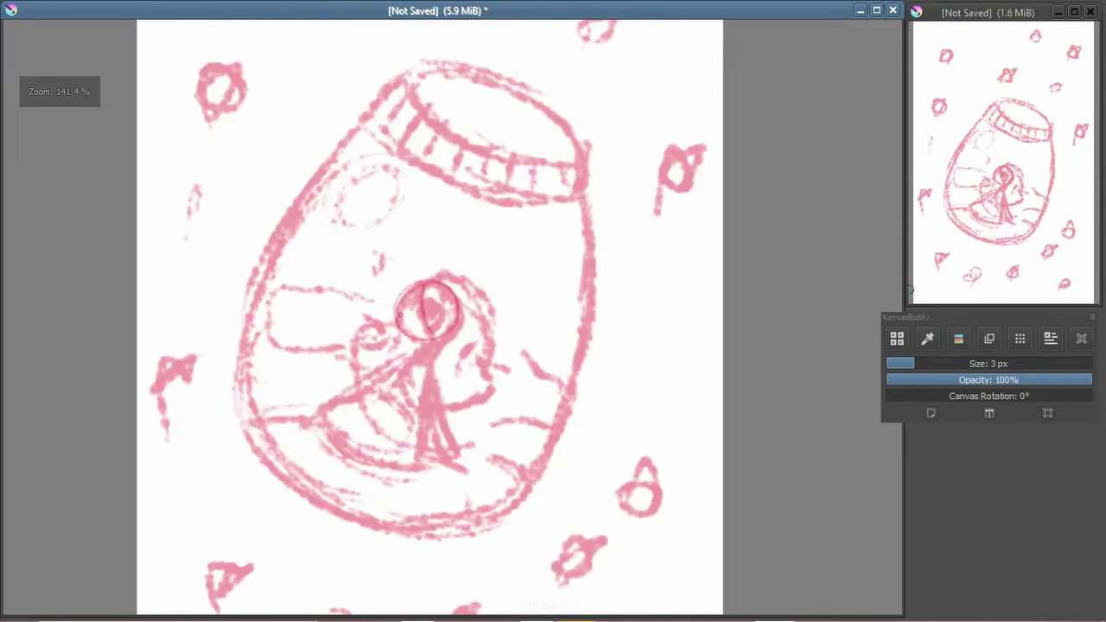
key("ctrl+z")
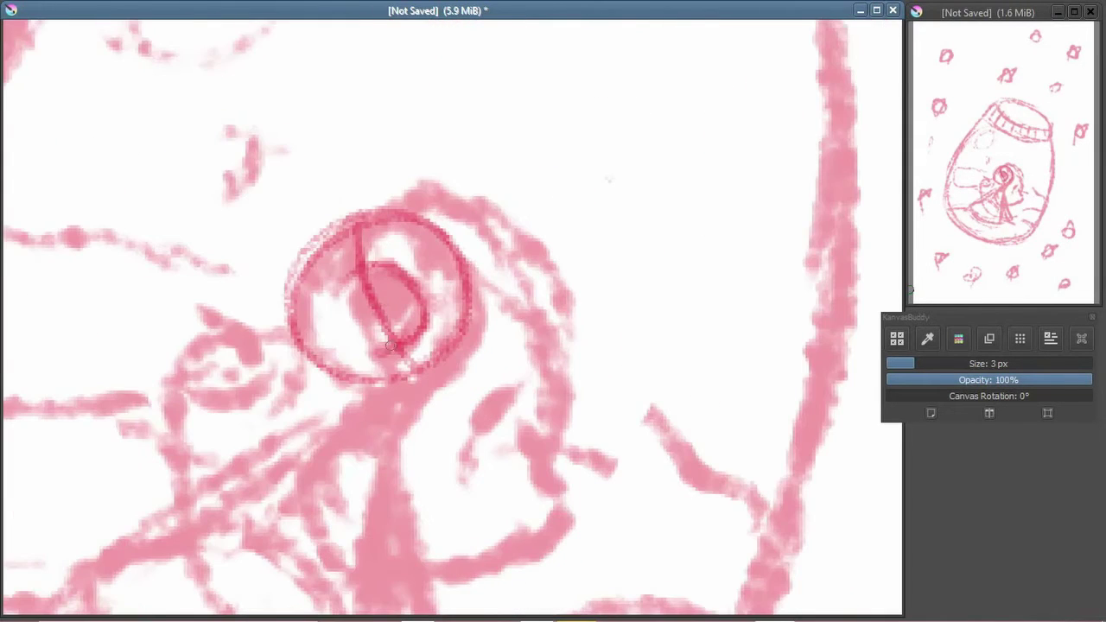
key("ctrl+=")
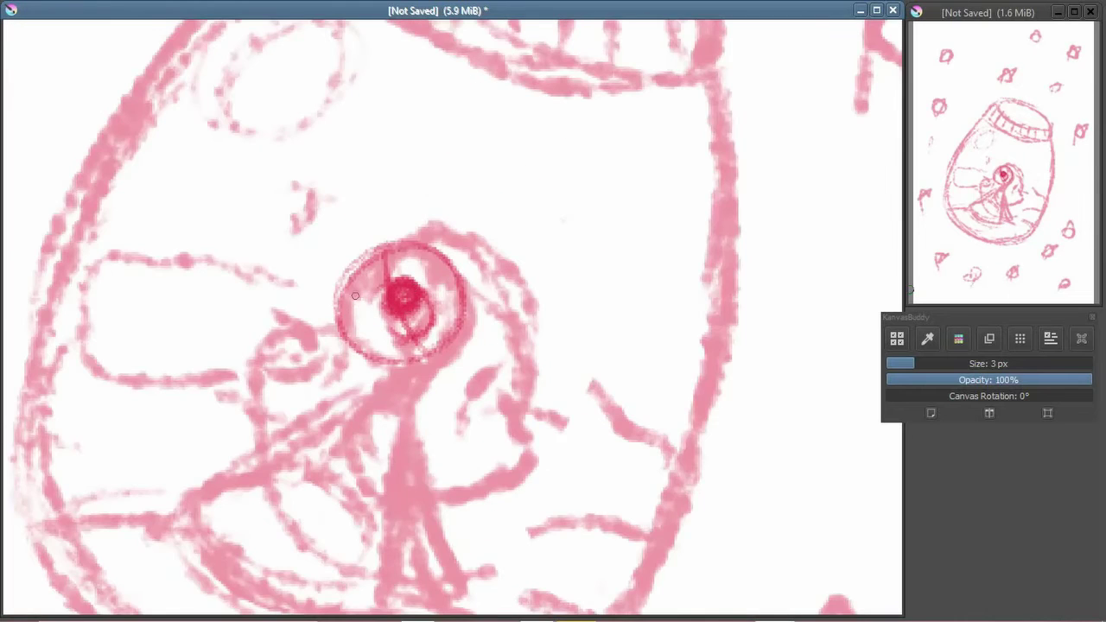
key("ctrl+z")
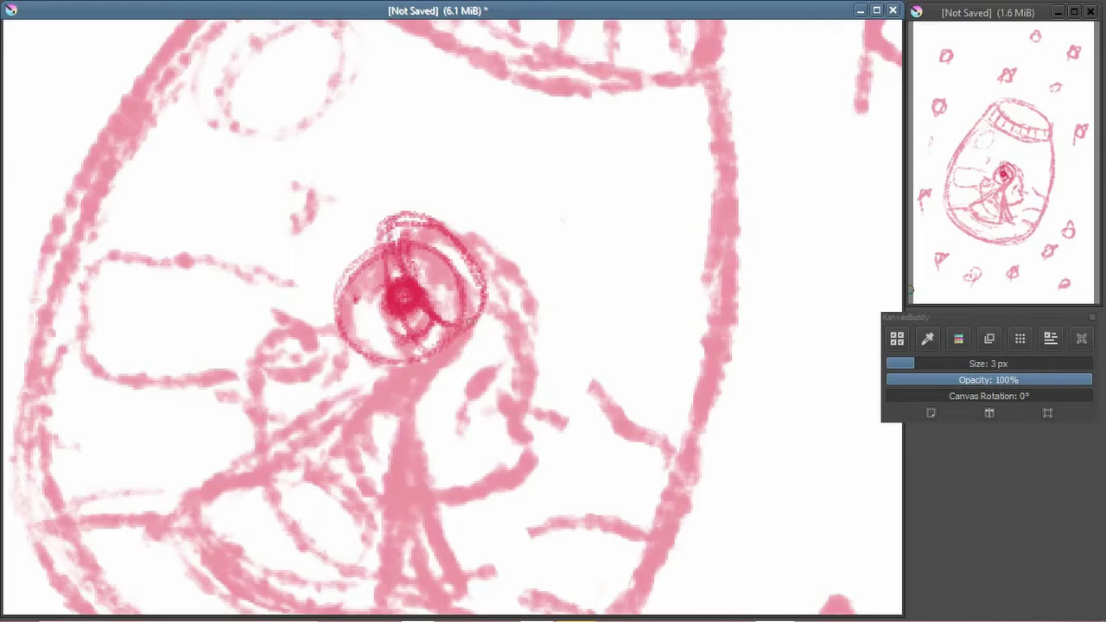
key("ctrl+z")
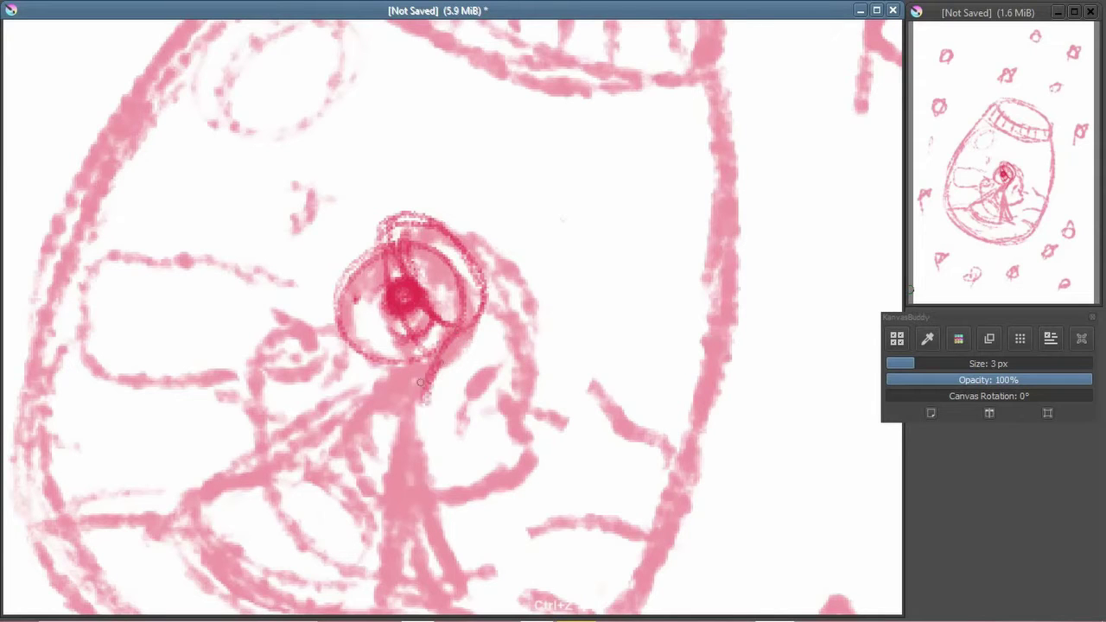
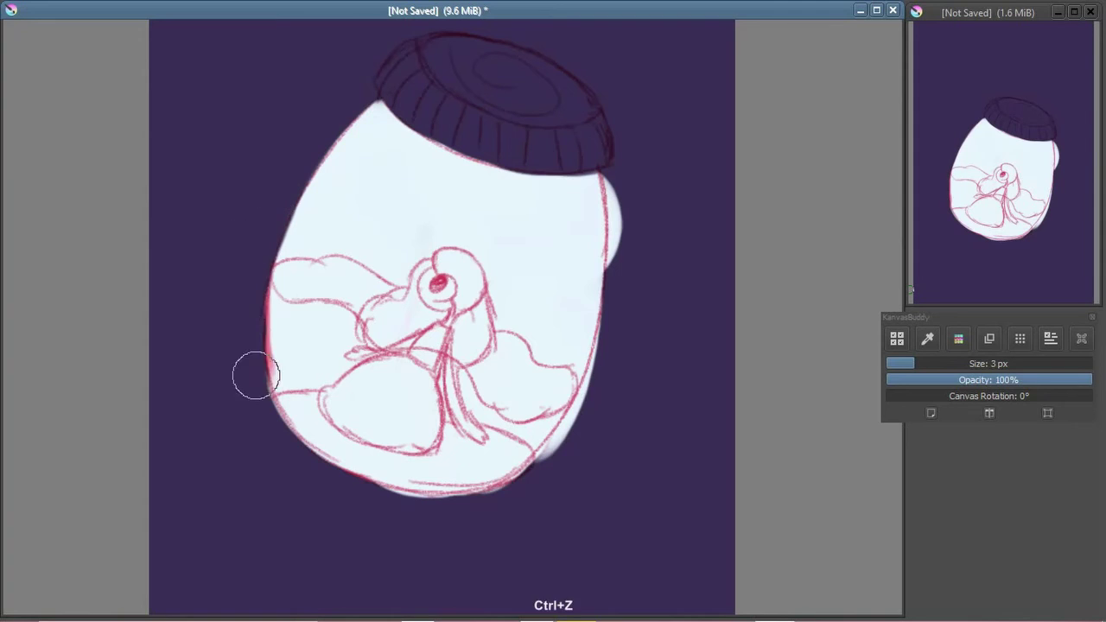
Step: Undo stray strokes and trim the jar's pale fill to a smooth outline without the right-side bulge
key("ctrl+z")
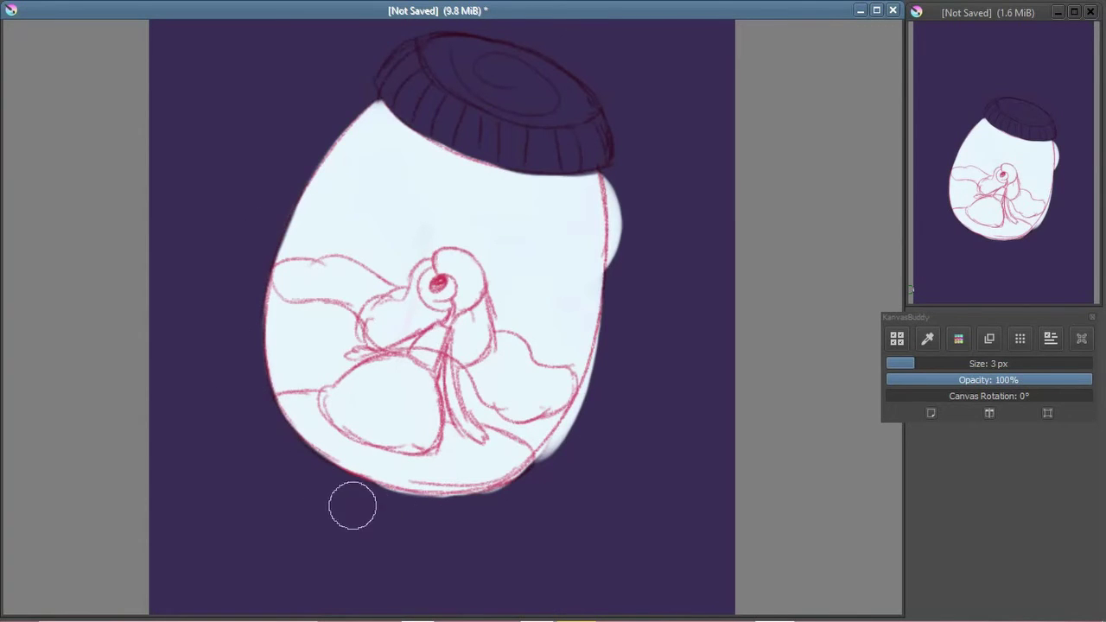
key("ctrl+z")
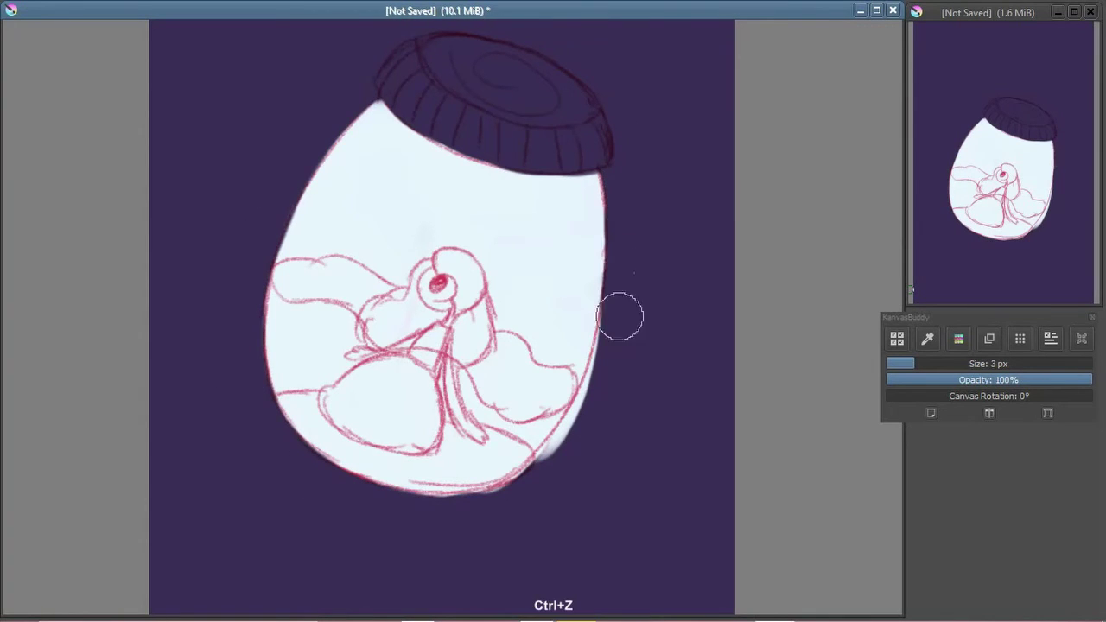
key("ctrl+z")
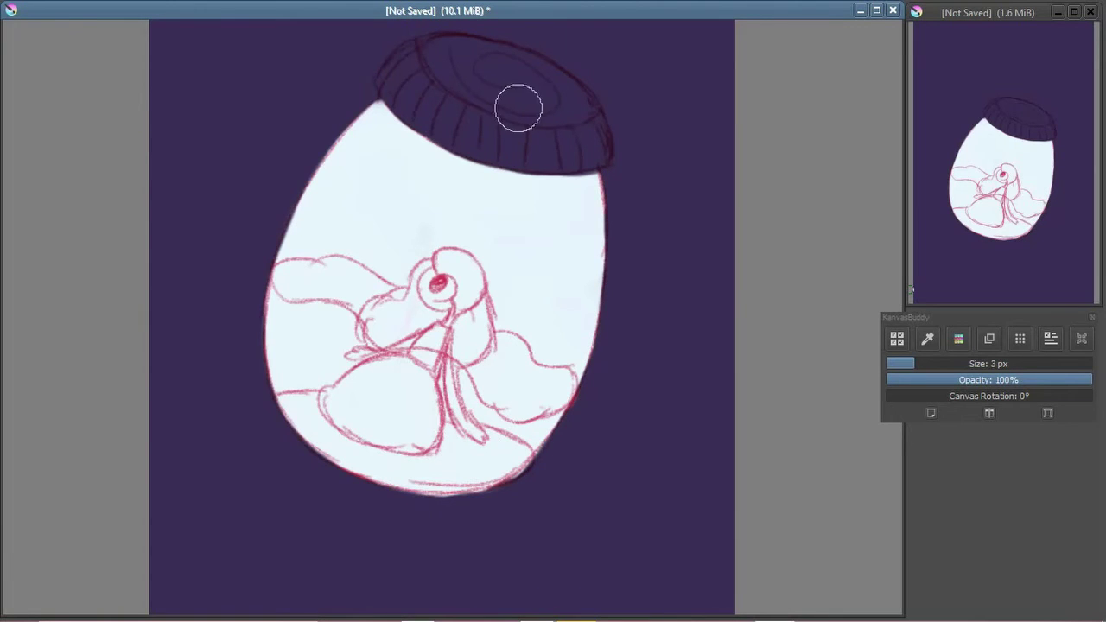
key("ctrl+-")
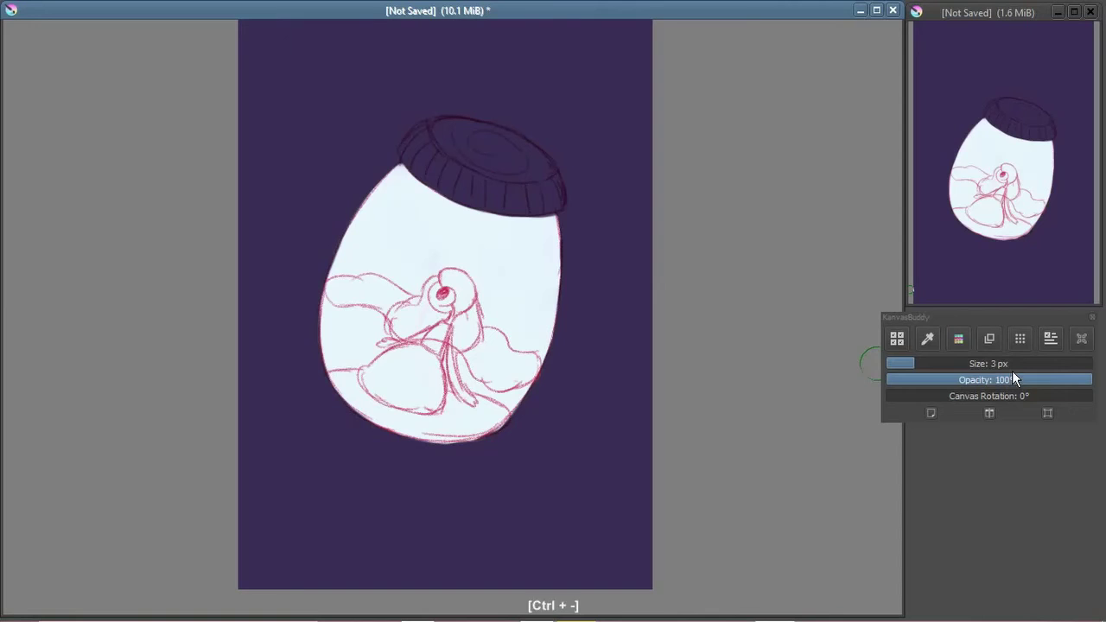
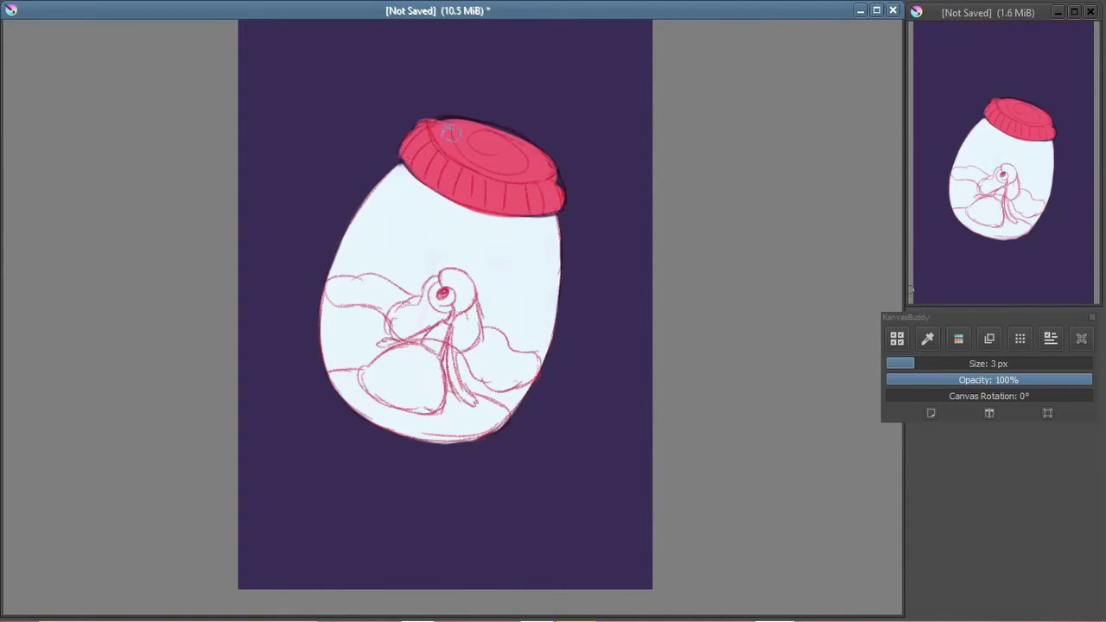
Step: Merge Clipping Group 9 and its Mask Layer into Layer 5 as one ordinary creature-body layer
key("ctrl+=")
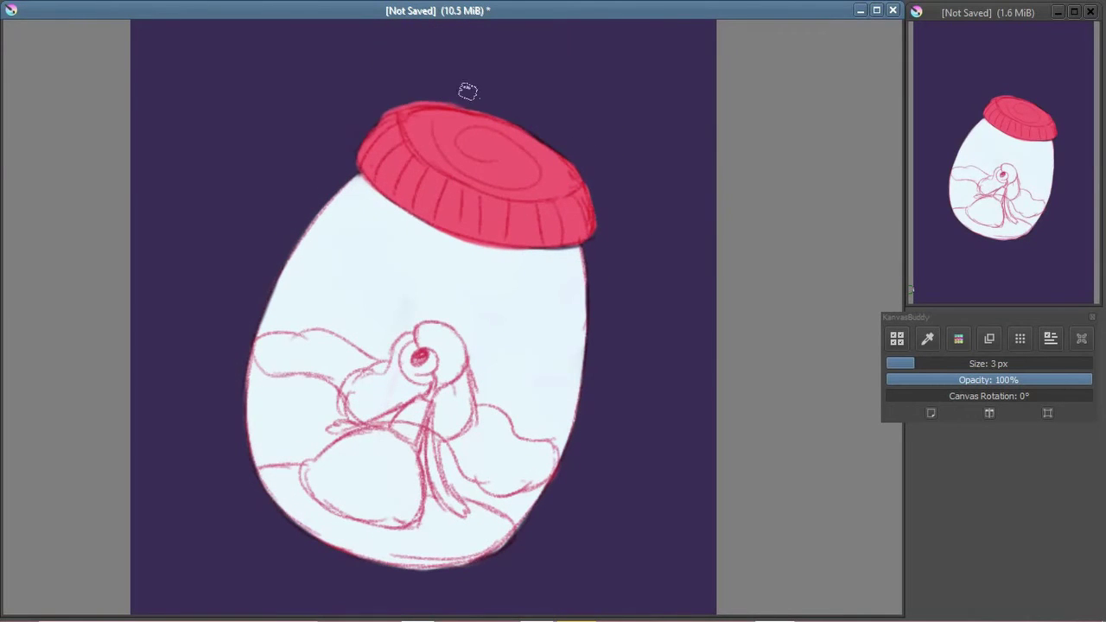
key("ctrl+-")
key("ctrl+=")
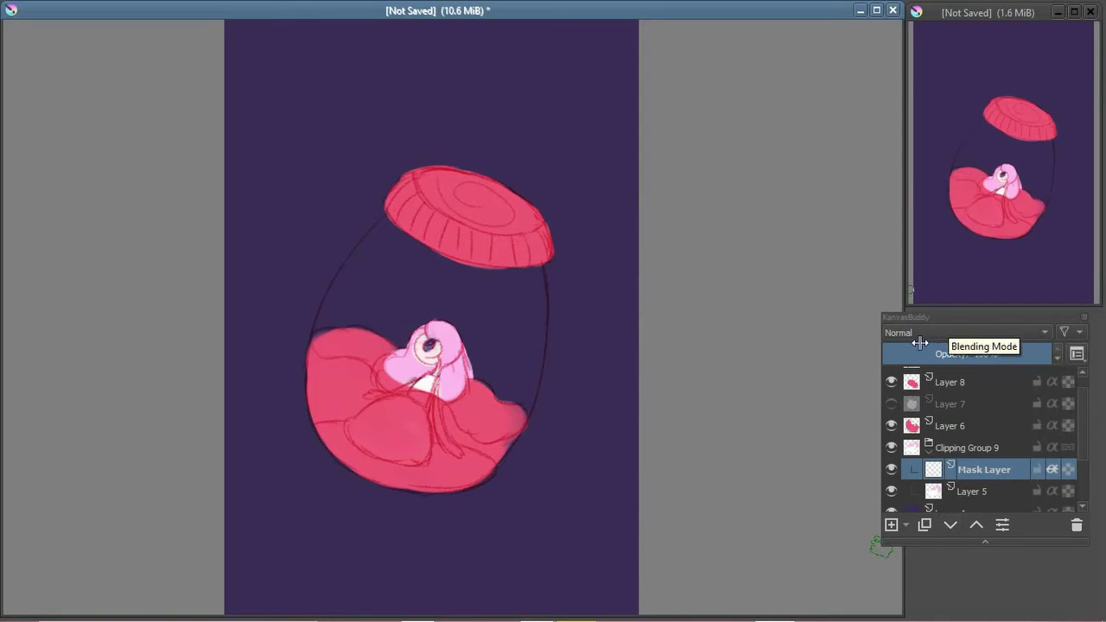
key("ctrl+z")
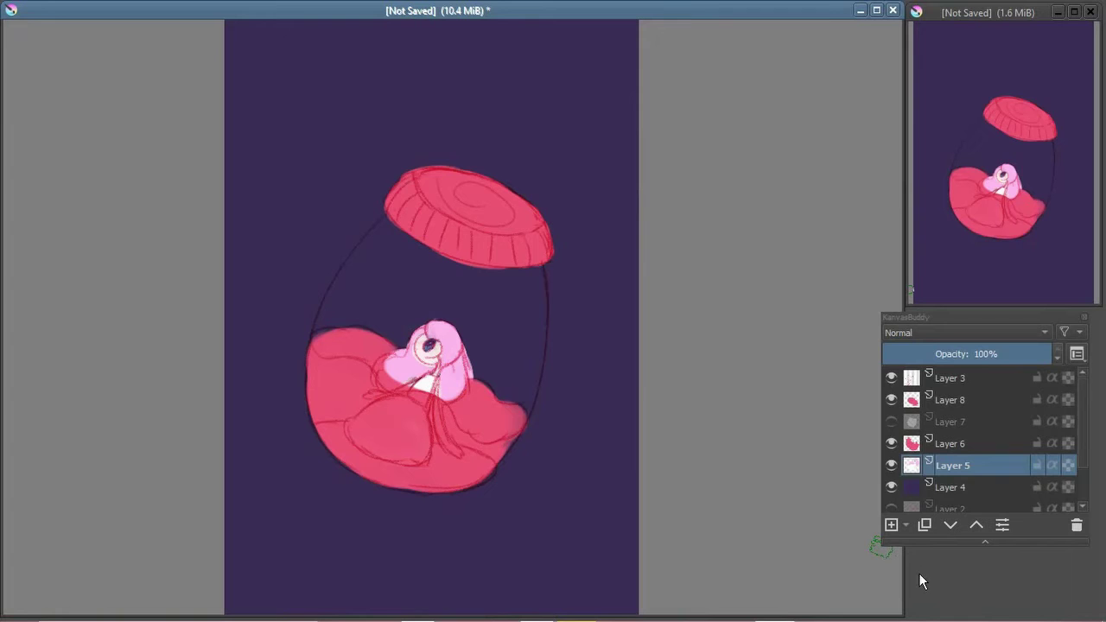
key("b")
Step: Undo misplaced strokes so the lid and the jar's lower half glow pink over the hidden pale fill
key("ctrl+=")
key("ctrl+z")
key("ctrl+z")
key("ctrl+-")
key("ctrl+z")
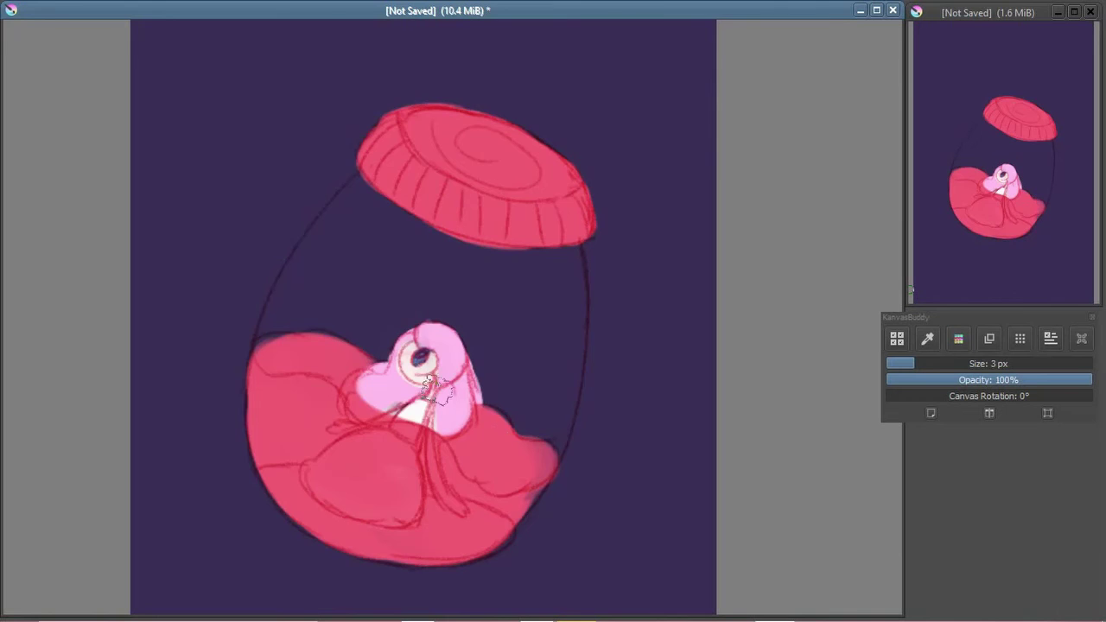
Step: Choose a dark red and a brush from the pop-up palette and move in close on the creature
key("ctrl+z")
right_click(454, 311)
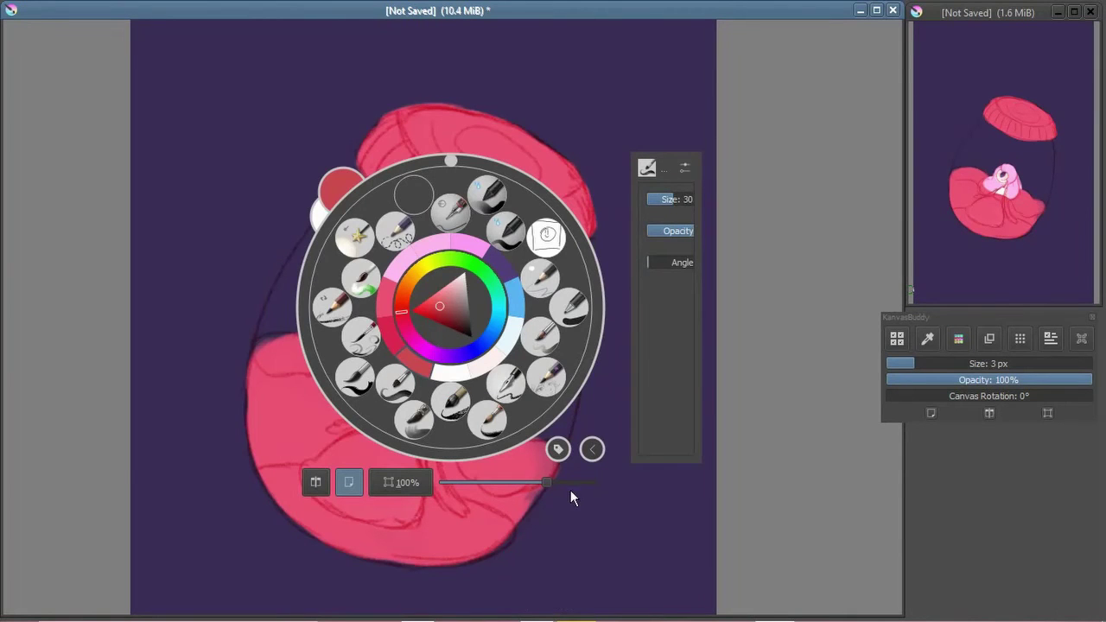
key("ctrl+=")
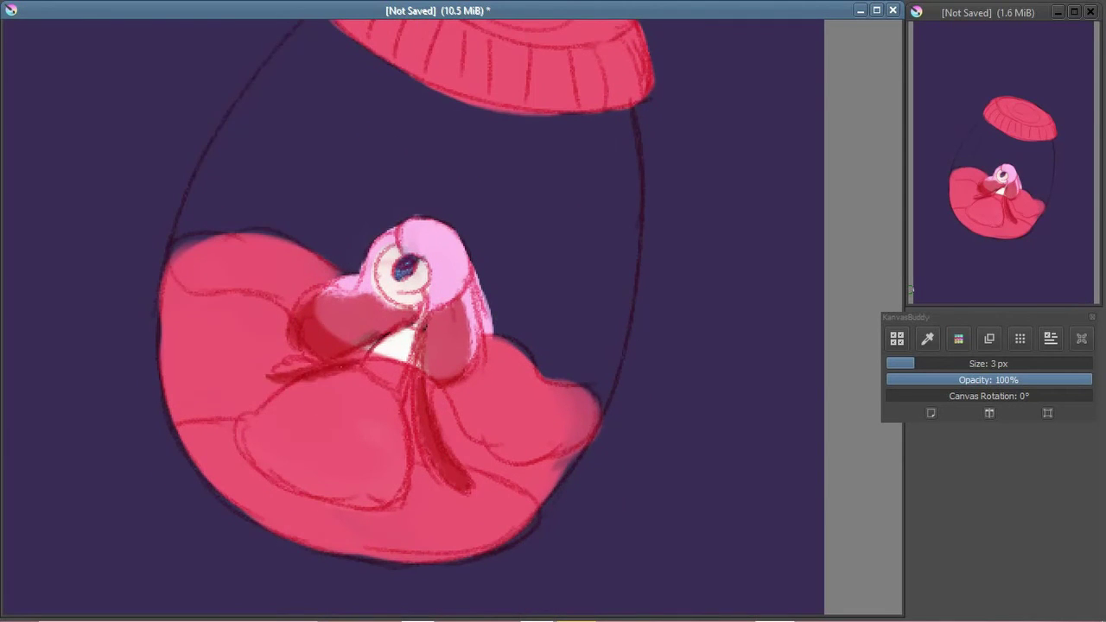
Step: Paint dark red shadow strokes into the folds of the creature's pink body, undoing ones that miss
key("ctrl+z")
key("ctrl+z")
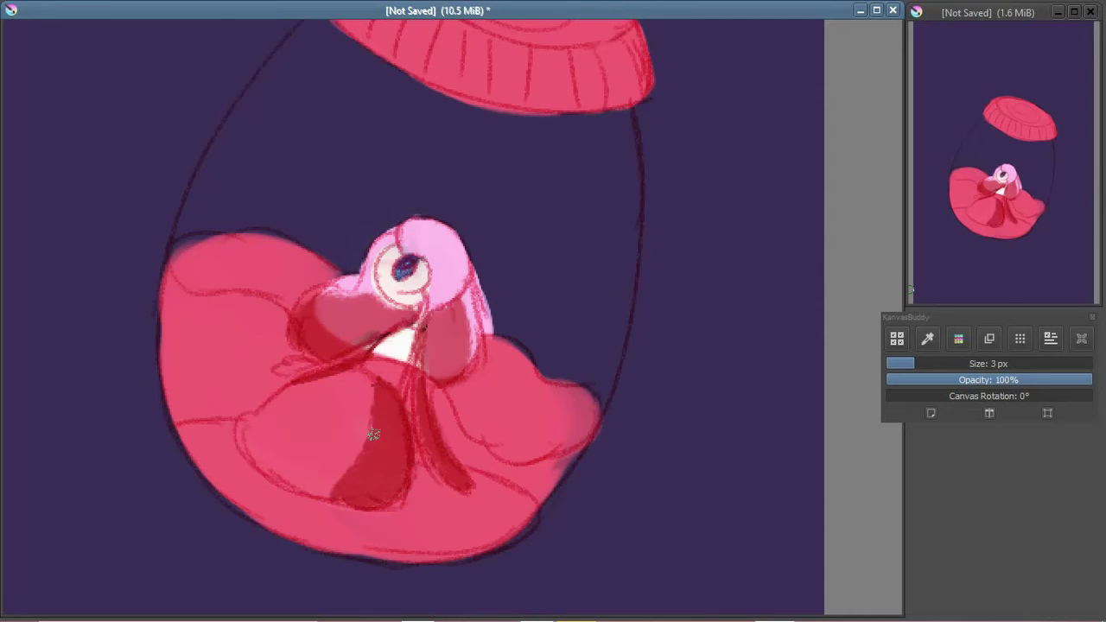
key("ctrl+z")
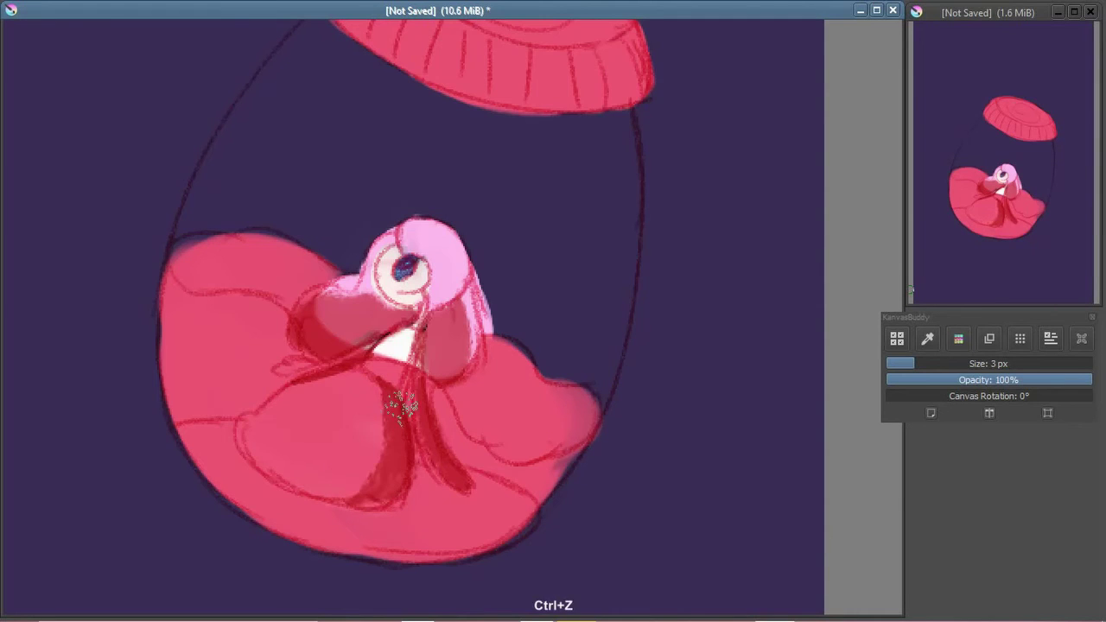
key("ctrl+z")
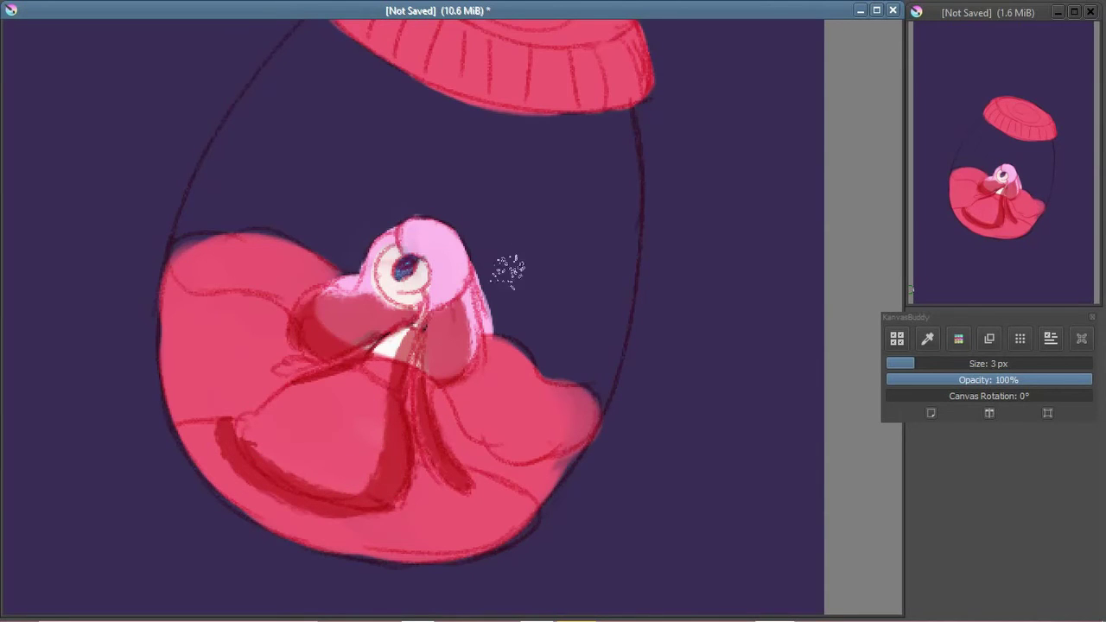
key("ctrl+z")
key("ctrl+z")
key("ctrl+-")
key("ctrl+=")
key("ctrl+-")
key("ctrl+=")
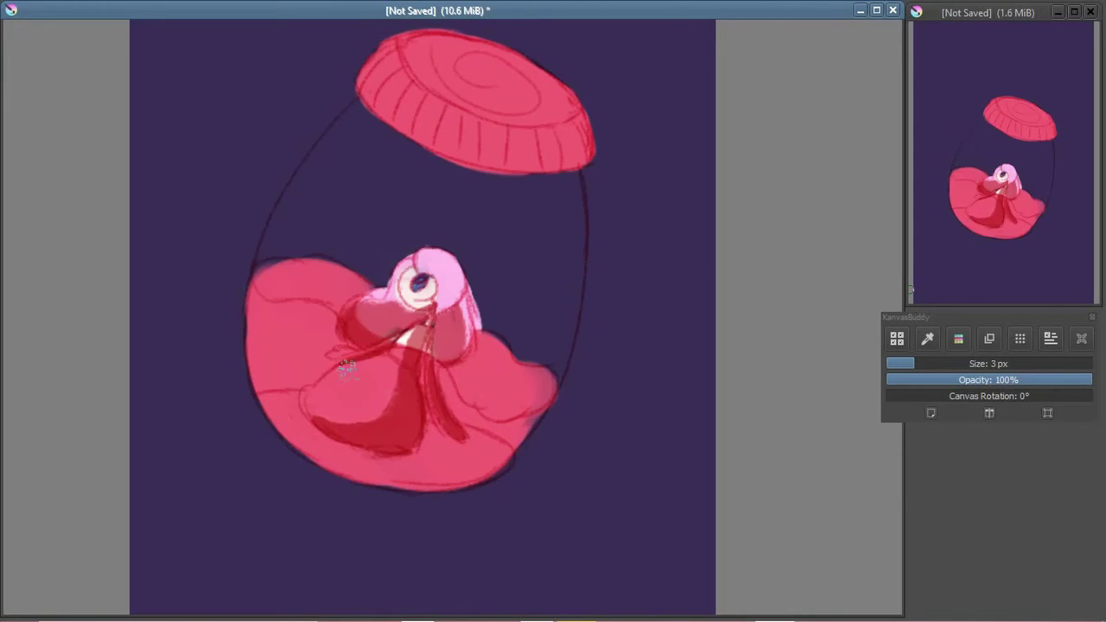
Step: Fill the jar interior on Layer 7 with lilac, blended in Overlay at 26% opacity over the purple background
key("ctrl+z")
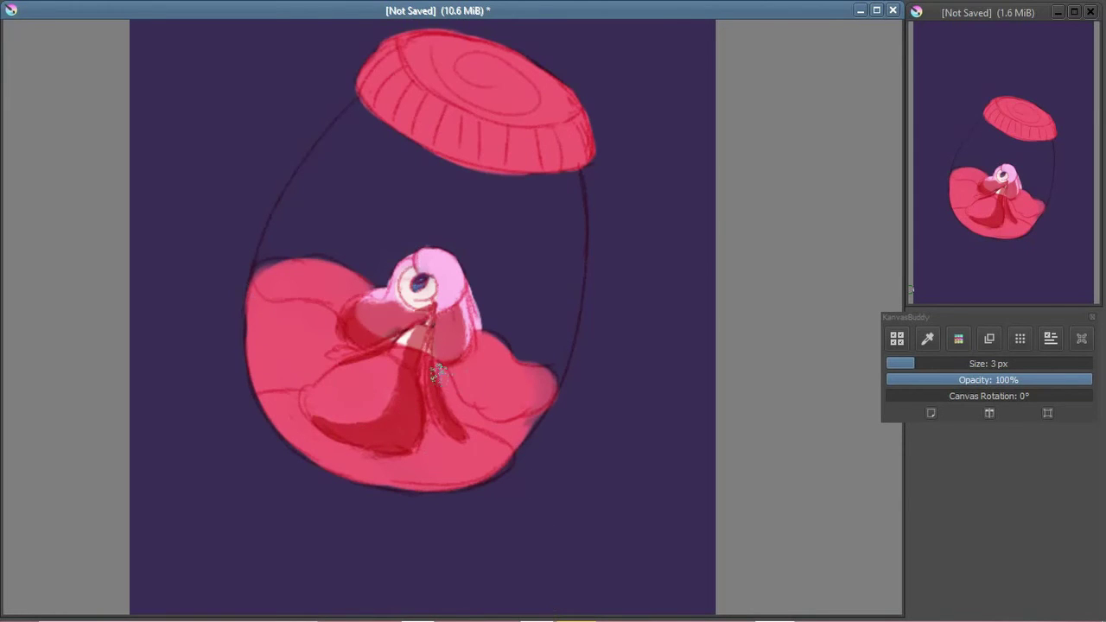
key("ctrl+z")
key("ctrl+-")
key("ctrl+=")
key("ctrl+z")
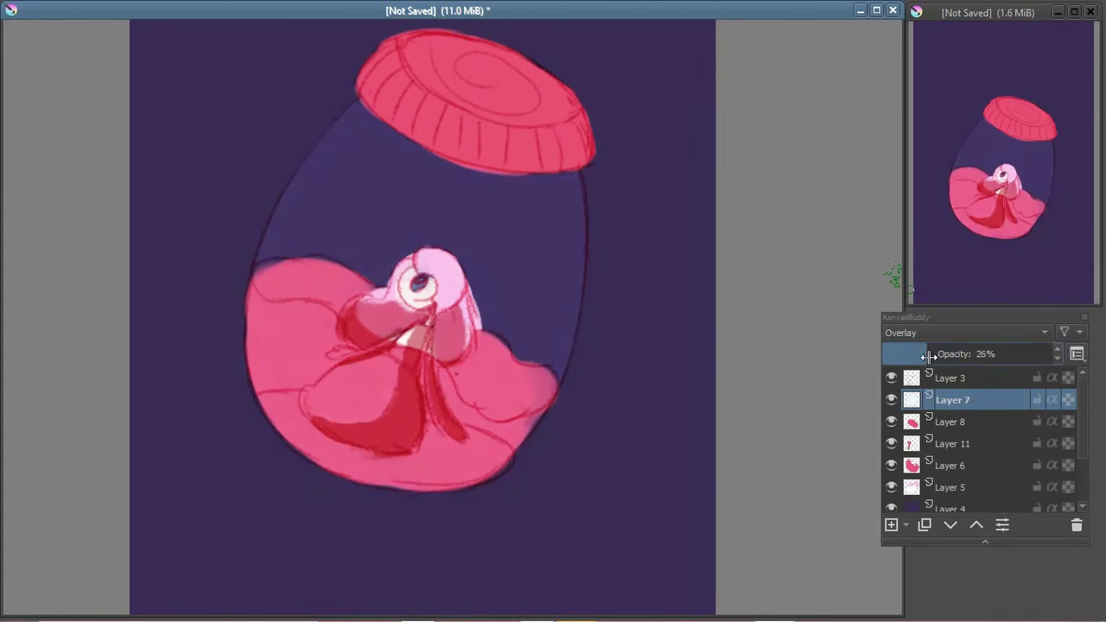
Step: Make Layer 6 active and bring up the brush Size presets to choose a 16 px brush
key("ctrl+-")
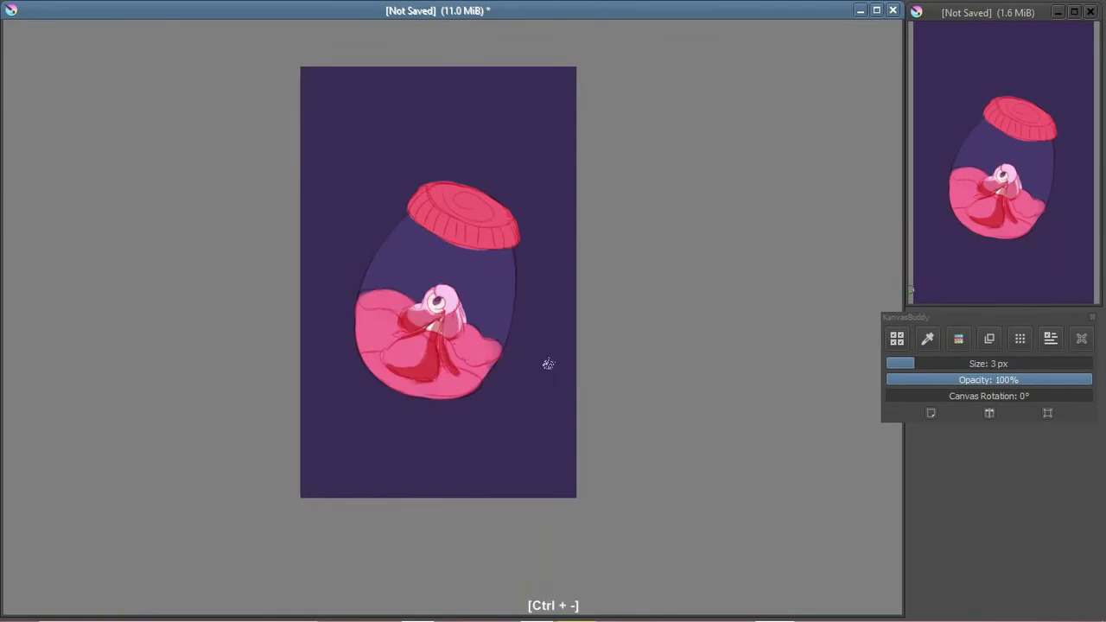
key("ctrl+=")
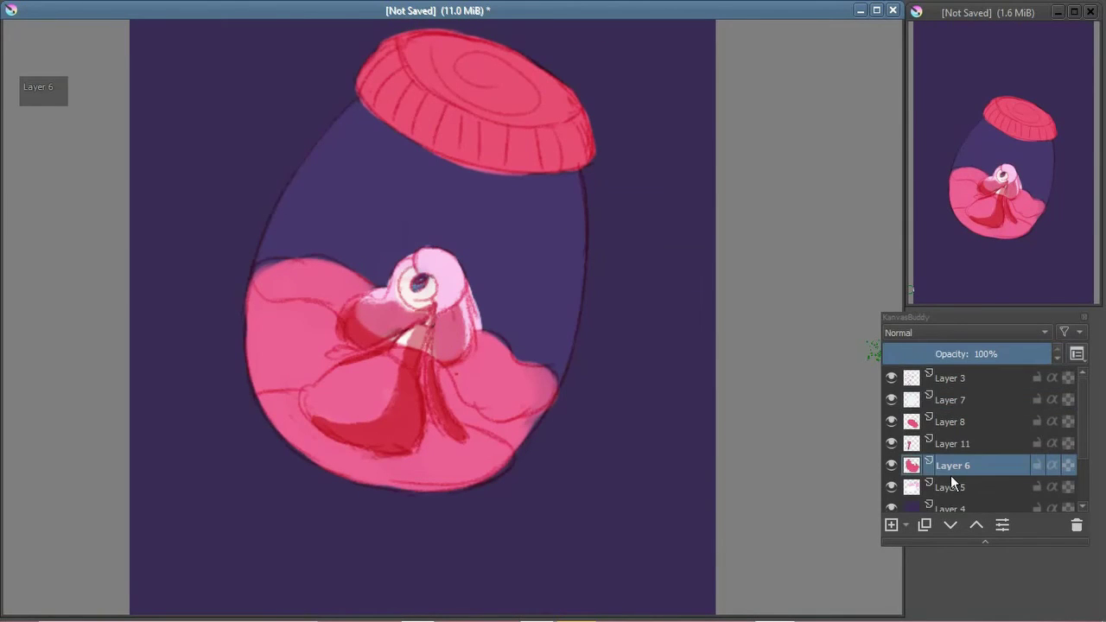
right_click(465, 285)
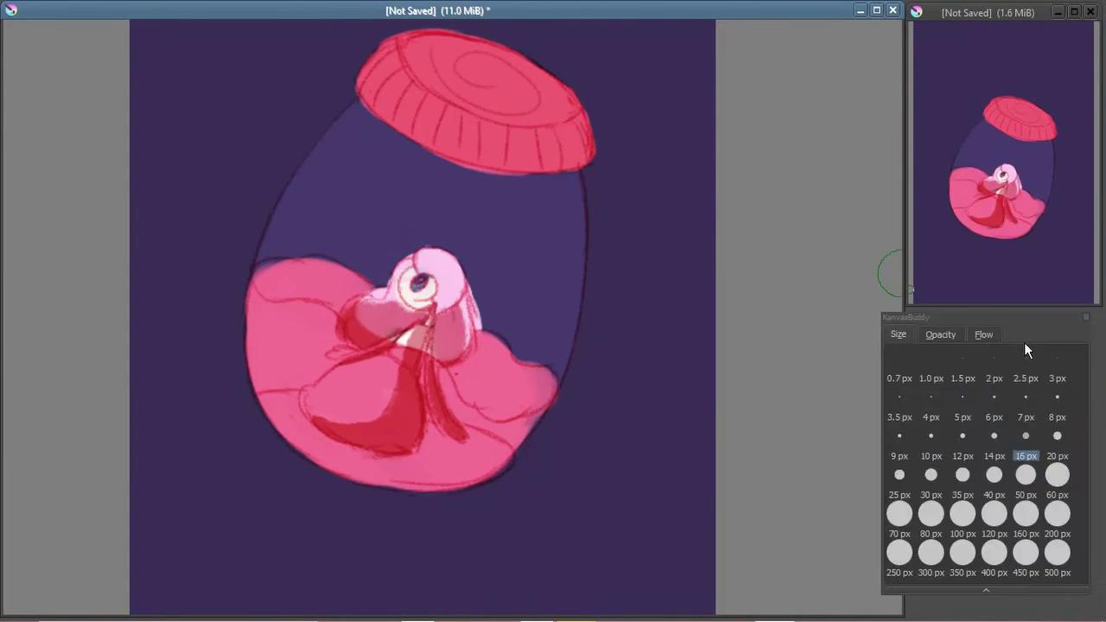
Step: Dab light pink spots on Layer 12 with the 16 px brush and smudge them into soft highlights, undoing stray dabs
key("ctrl+z")
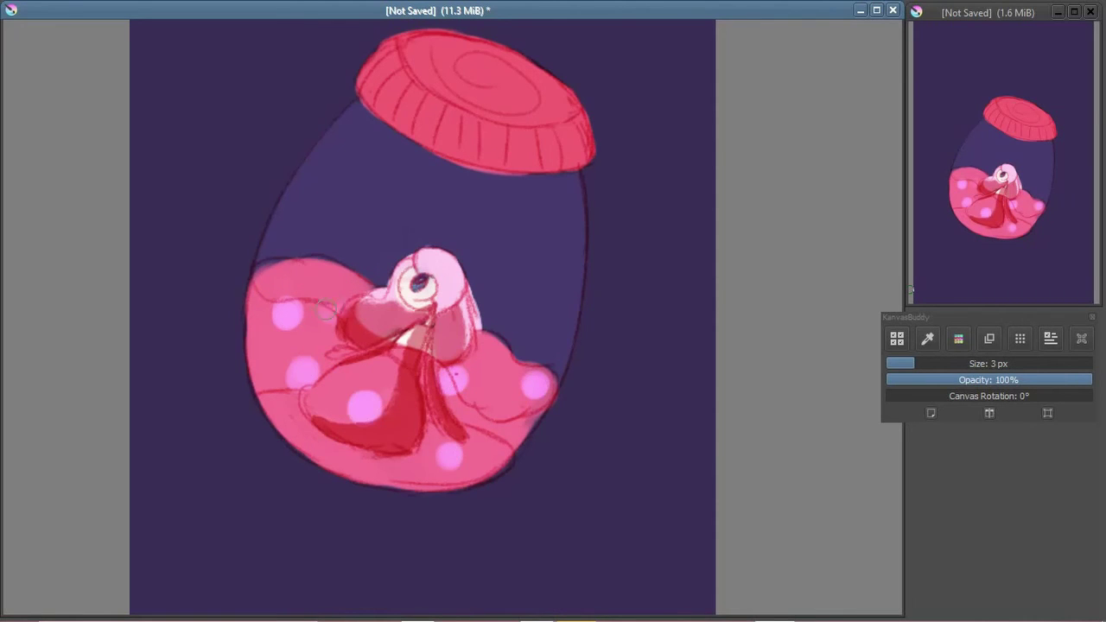
key("ctrl+z")
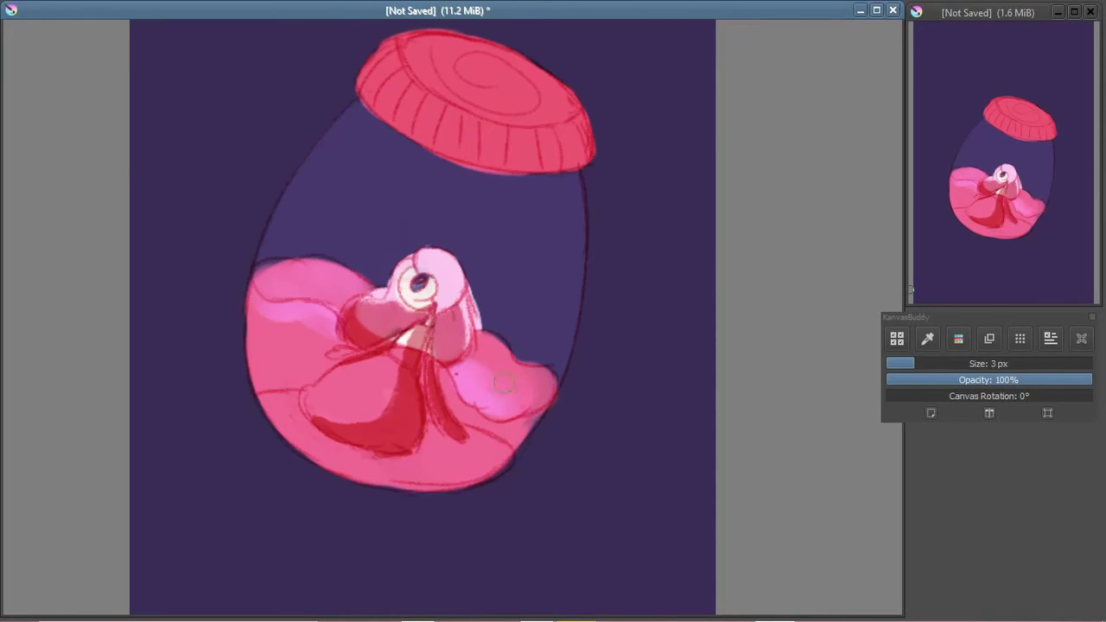
key("ctrl+z")
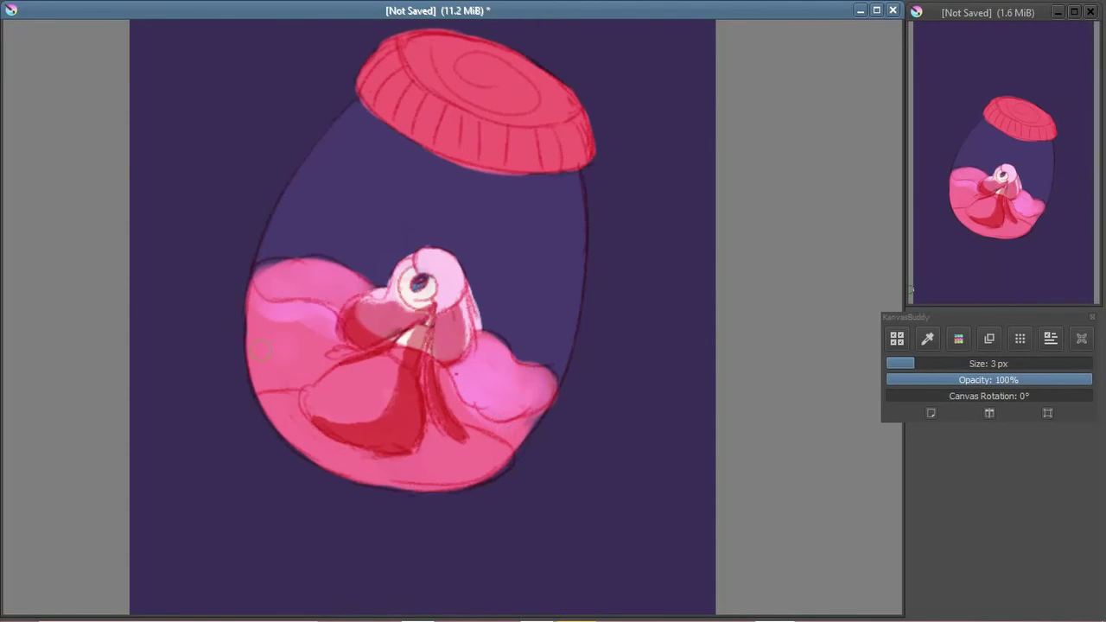
key("ctrl+z")
key("ctrl+-")
key("ctrl+-")
key("ctrl+=")
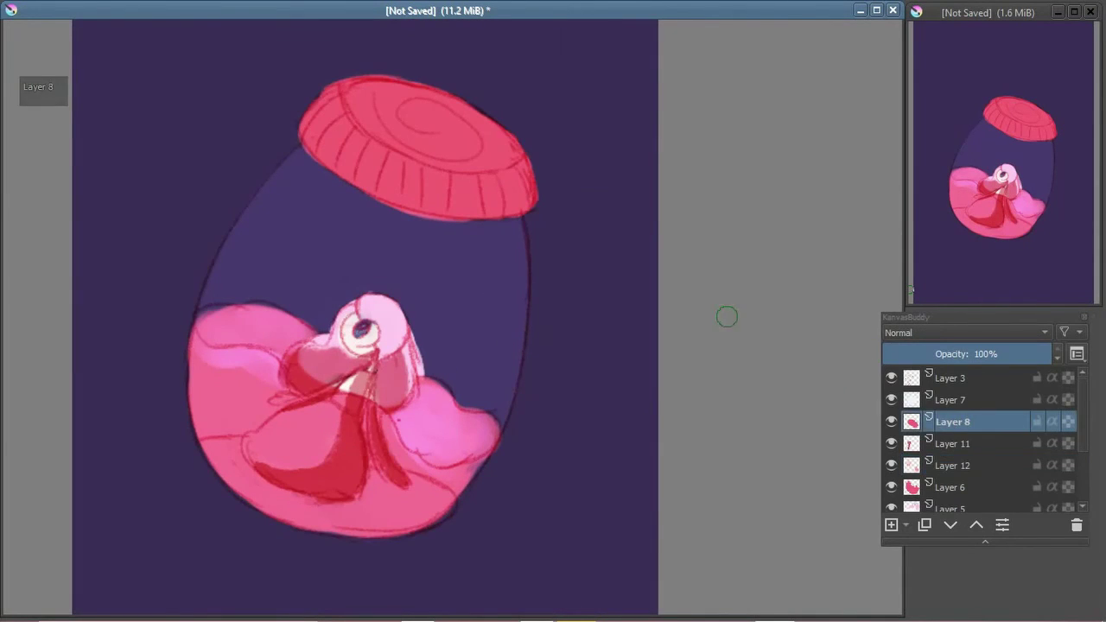
key("ctrl+=")
key("ctrl+z")
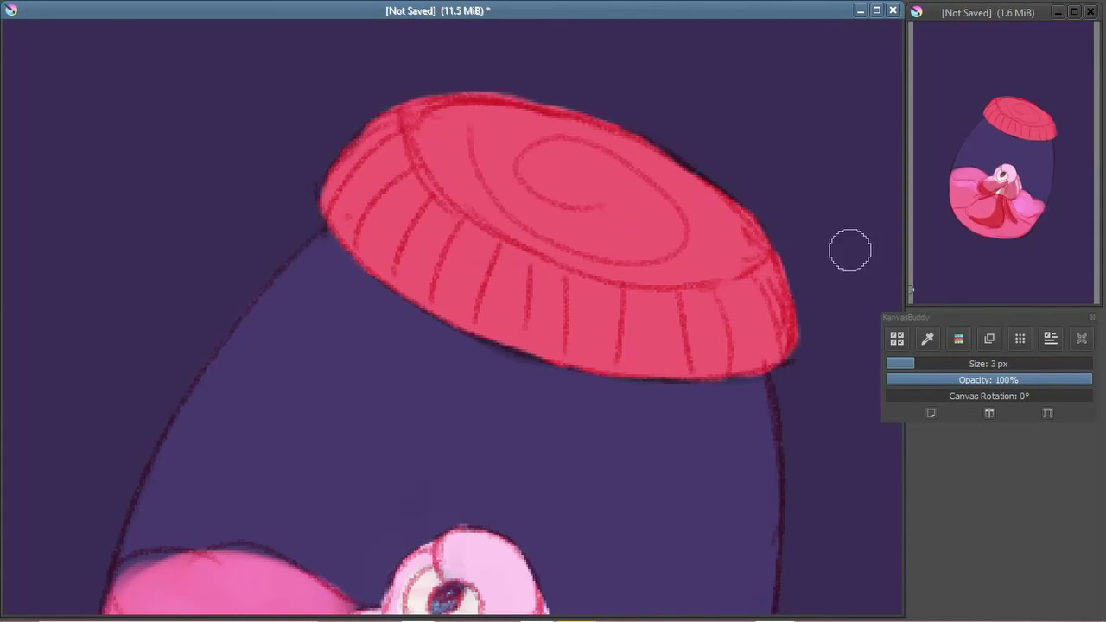
key("ctrl+-")
key("ctrl+-")
key("ctrl+=")
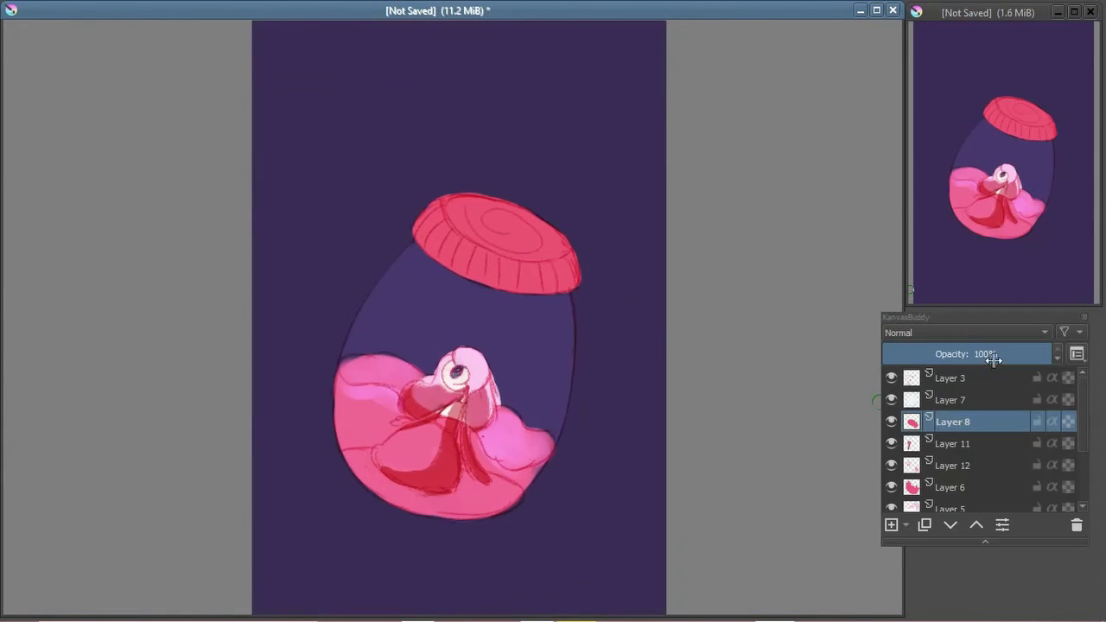